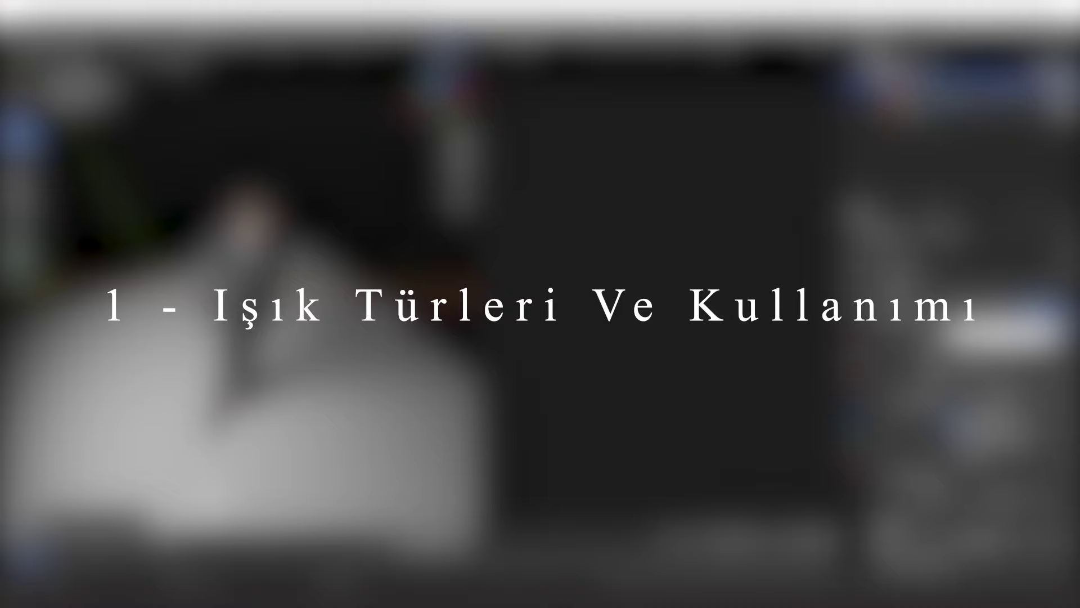
# Show the area light's Emission node feeding Light Output in the Shader Editor.
pyautogui.click(724, 45)
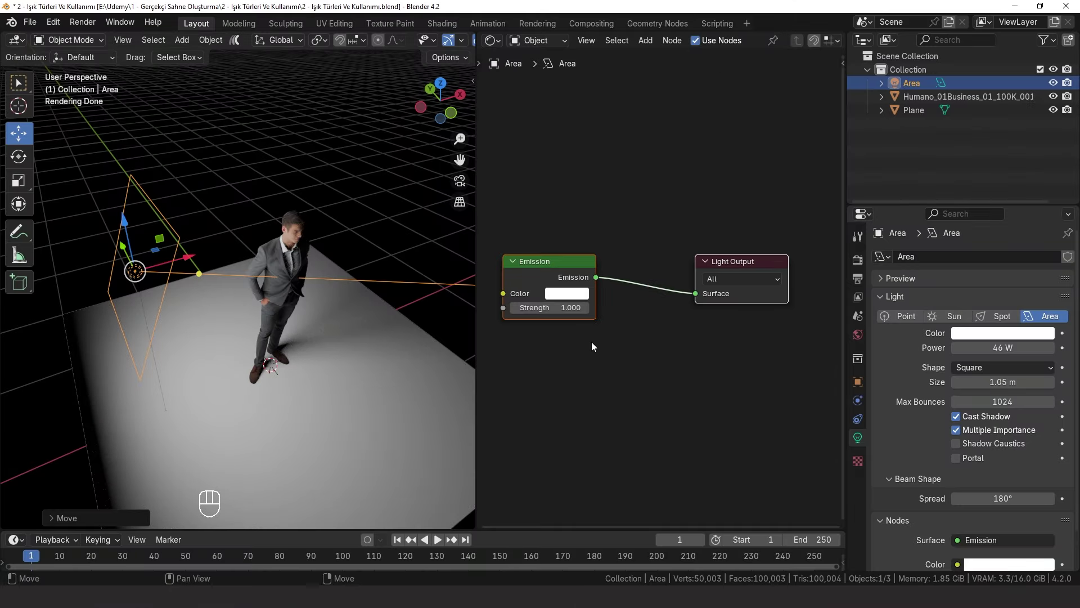
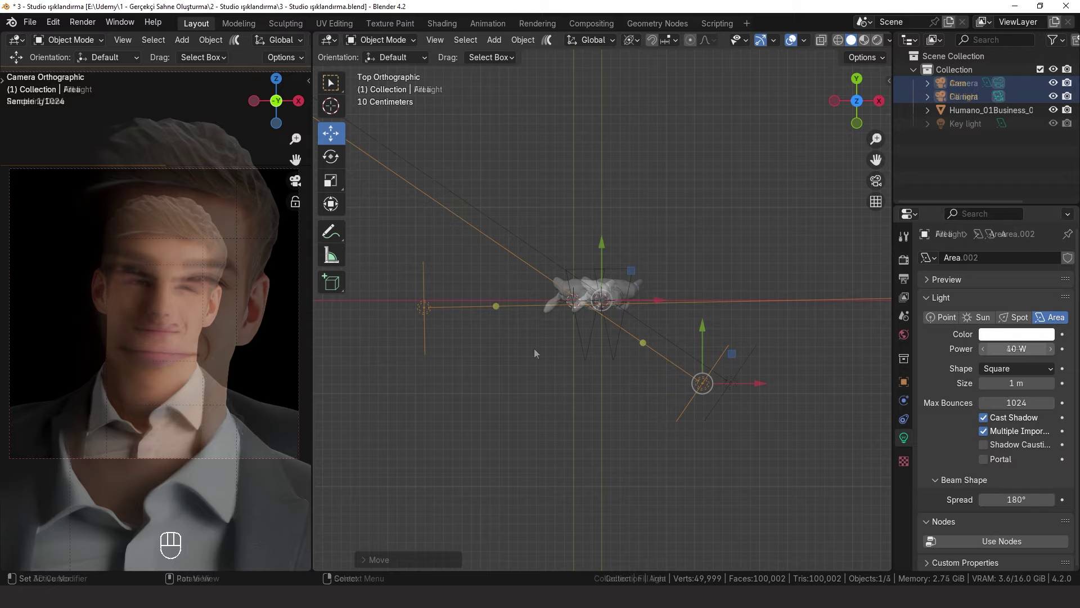
# Select the 10 W Fill light beside the Key light in the studio portrait scene.
pyautogui.click(476, 313)
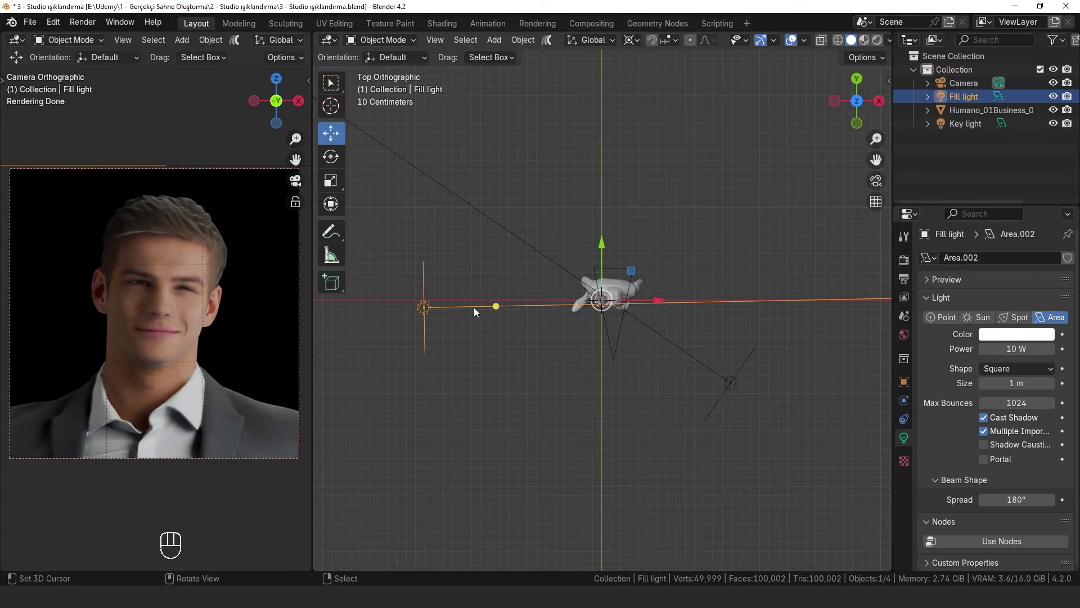